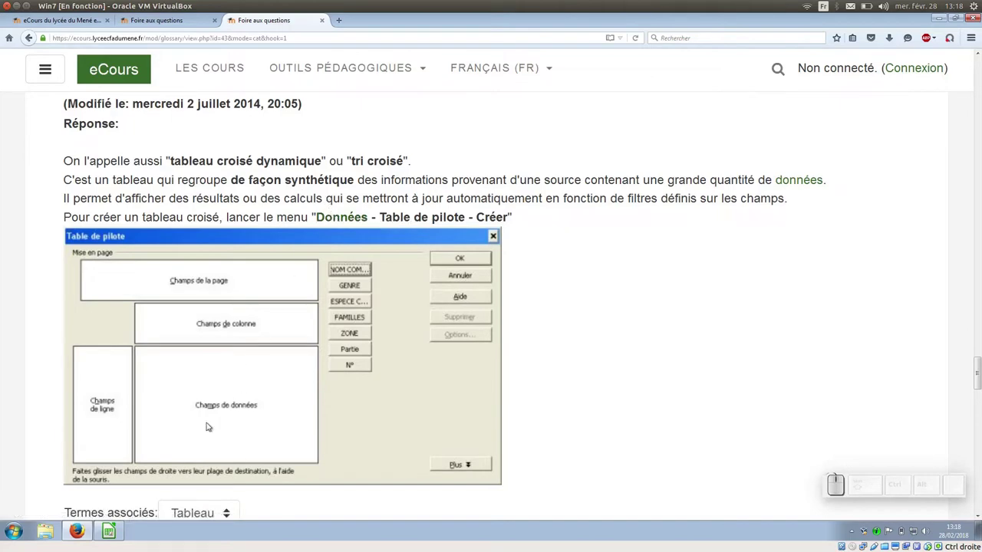
Reread the pivot table help page in Firefox and return to the BaseEtude spreadsheet
click(121, 537)
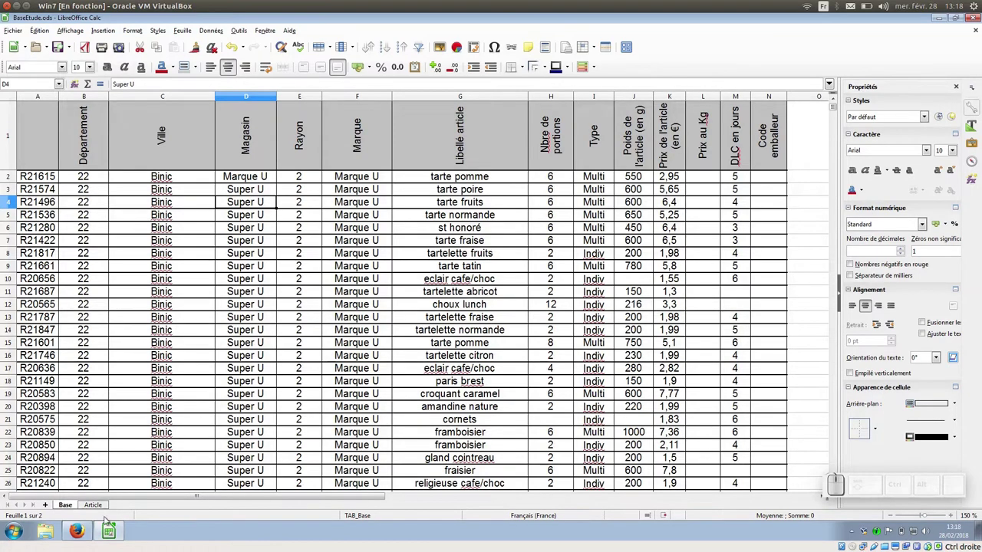
click(89, 534)
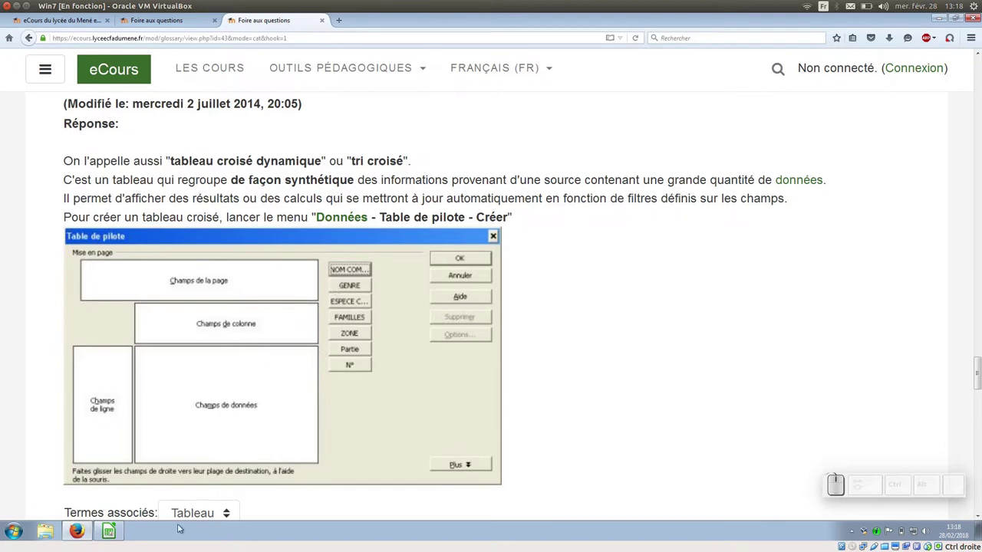
click(122, 534)
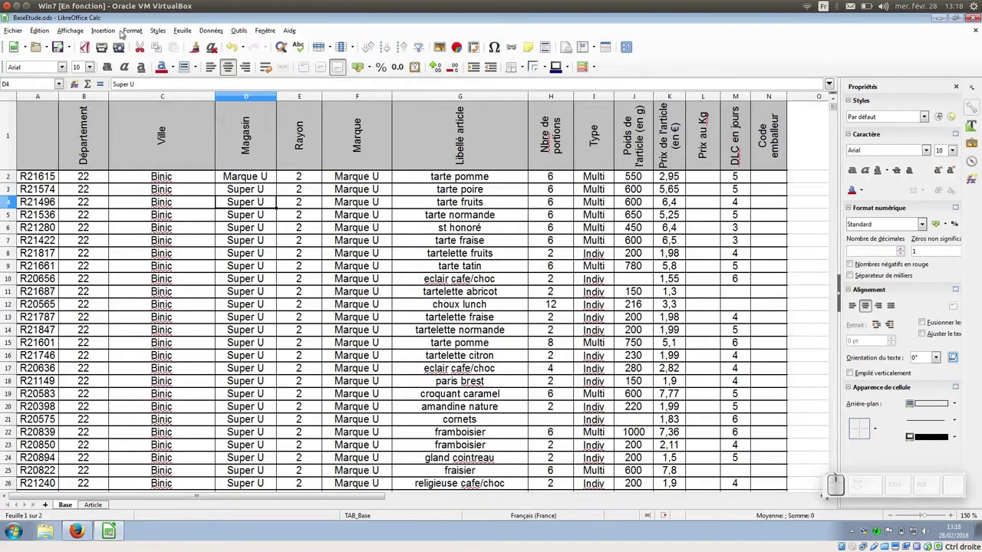
Start a pivot table from the current data selection via Insertion > Table dynamique
click(116, 34)
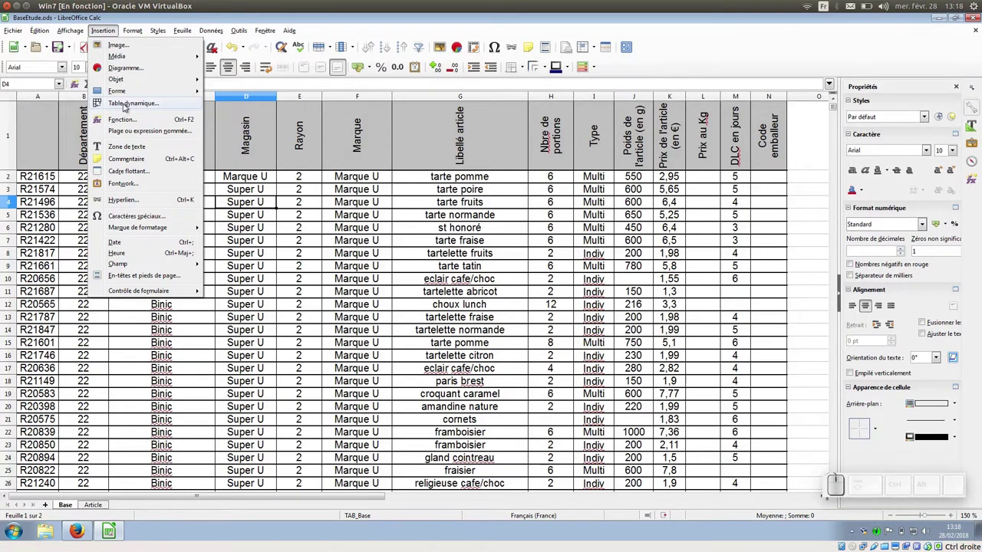
click(129, 106)
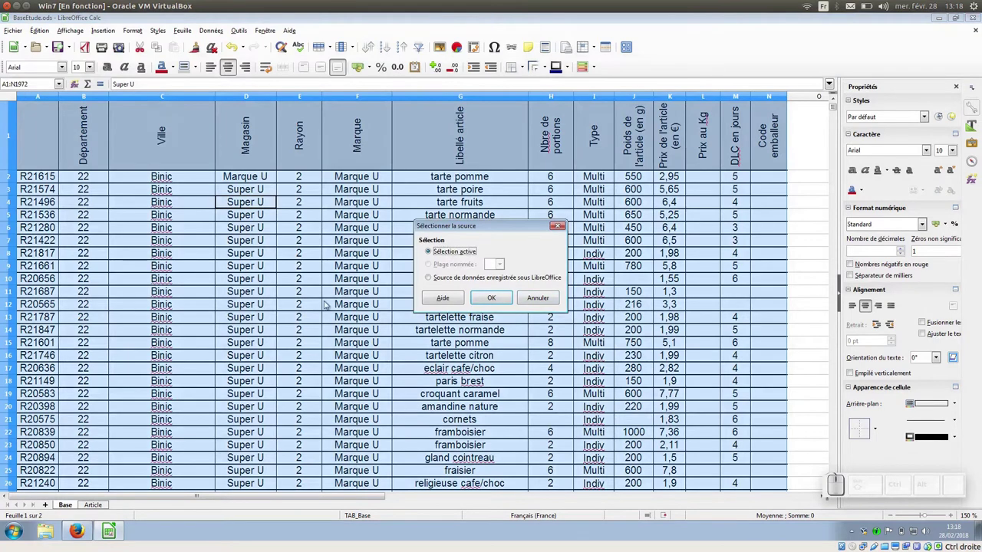
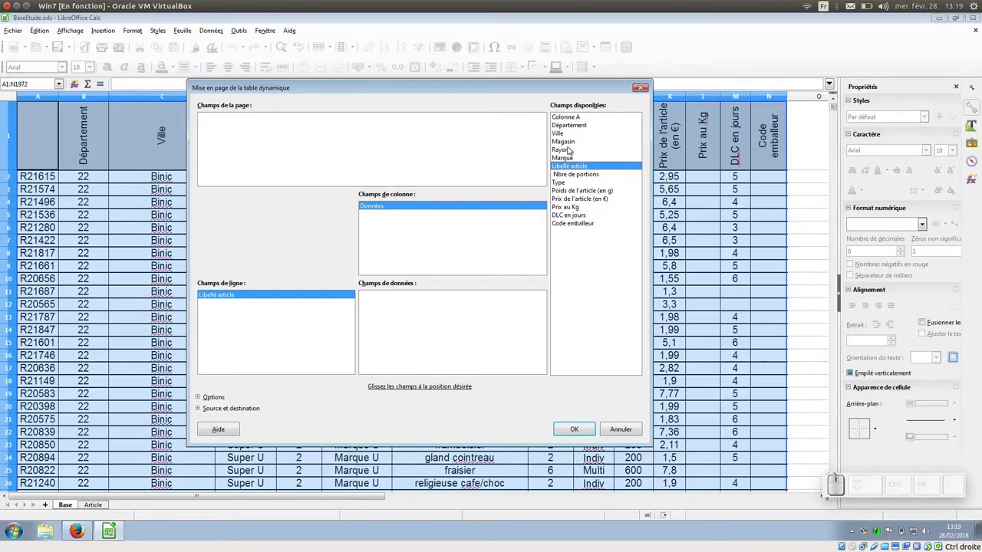
Make Marque the column field, drop the Données entry, and add Prix de l'article (en €) as data
drag(571, 158, 433, 240)
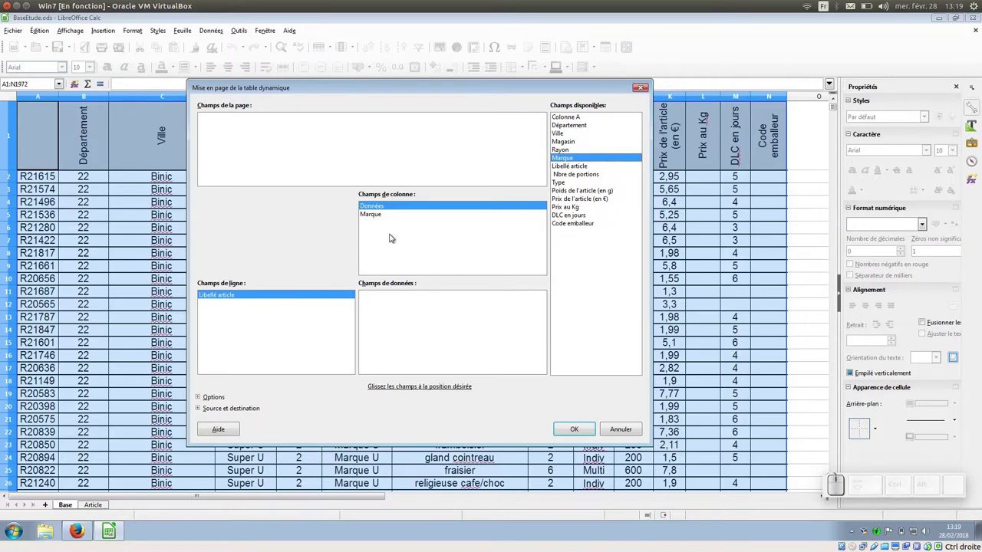
click(382, 209)
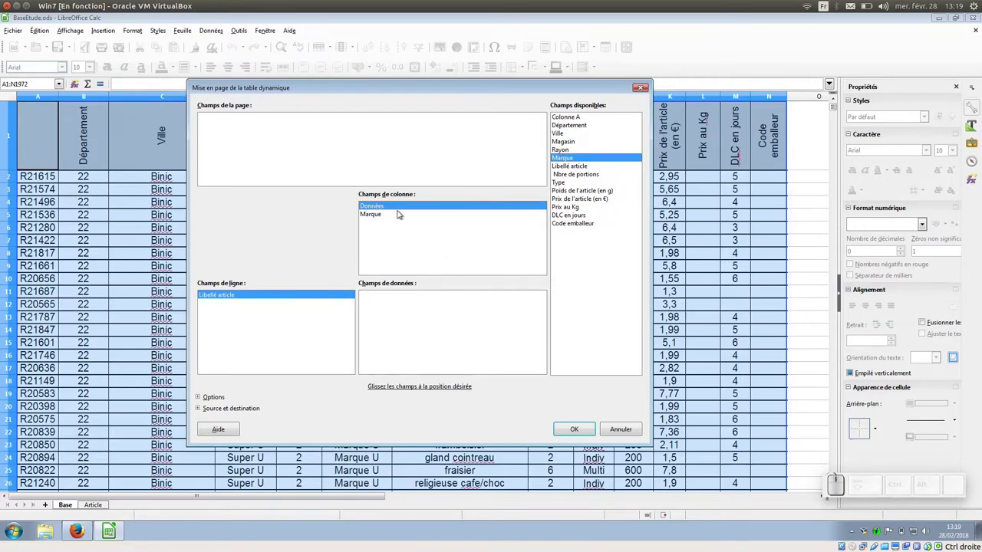
key(Delete)
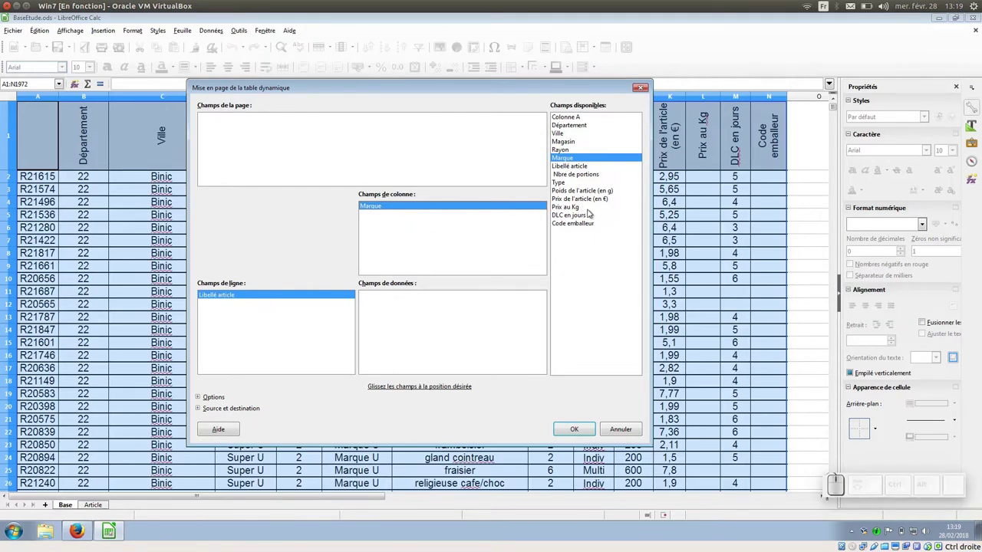
drag(595, 201, 439, 314)
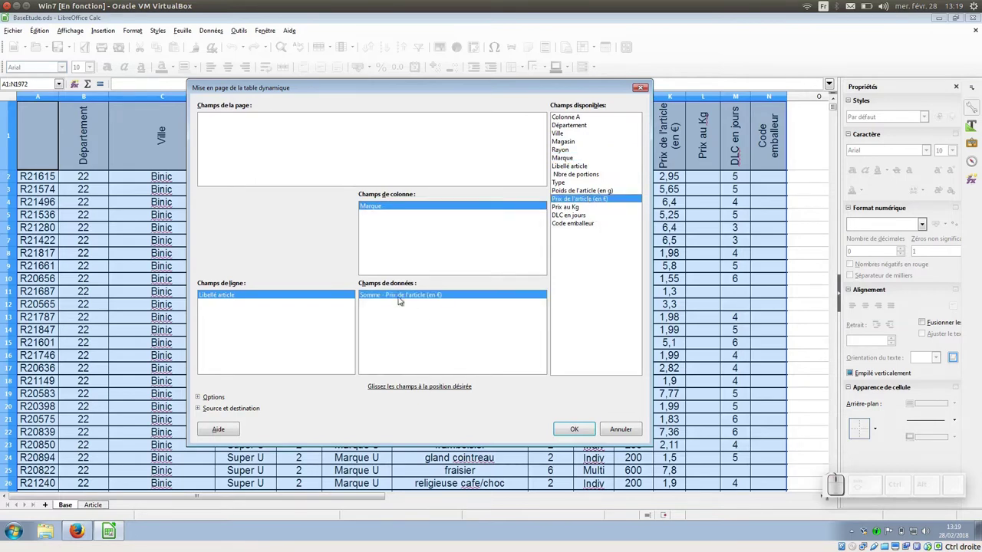
Change the Prix de l'article (en €) data field from Somme to Moyenne
click(396, 297)
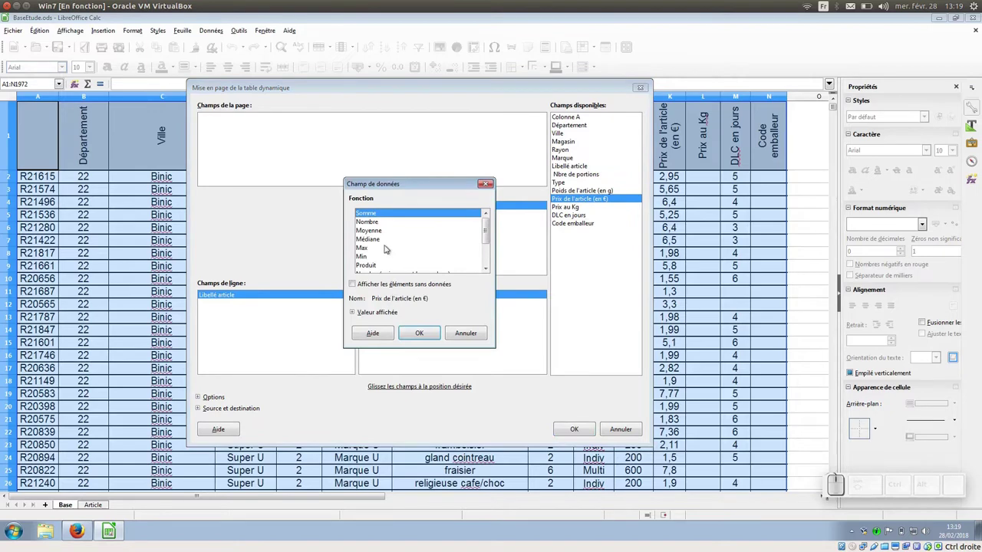
click(381, 233)
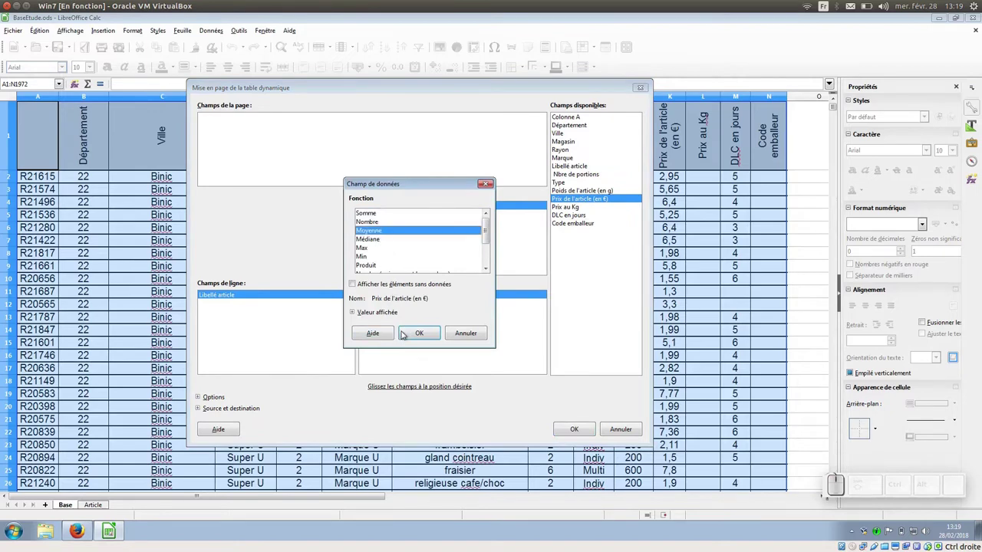
click(420, 336)
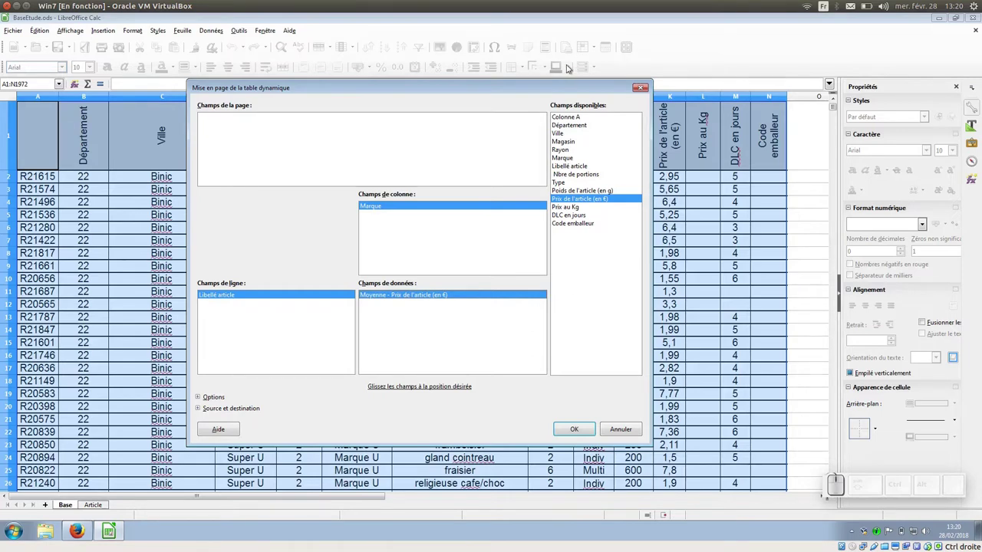
Make Nbre de portions the page filter field of the pivot layout
drag(580, 88, 531, 150)
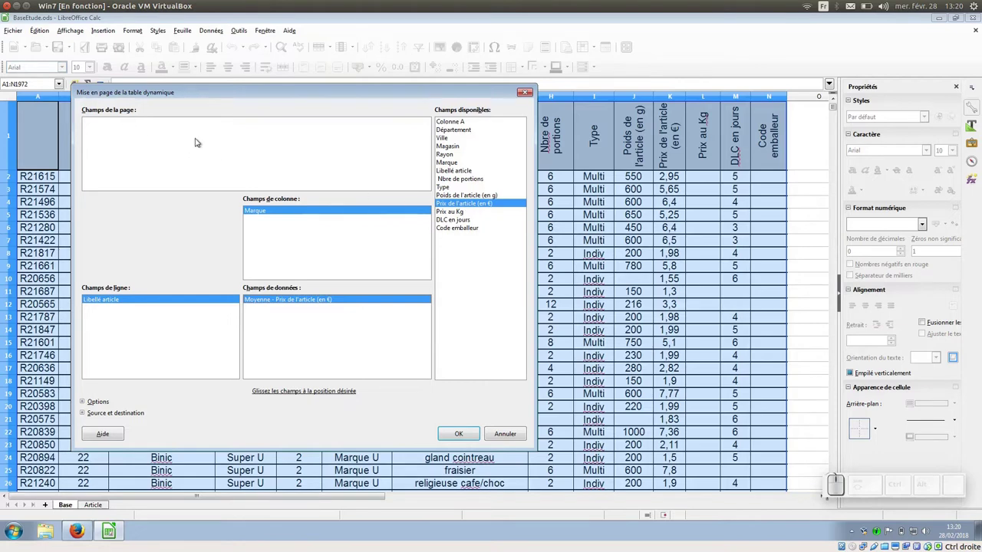
drag(462, 183, 253, 148)
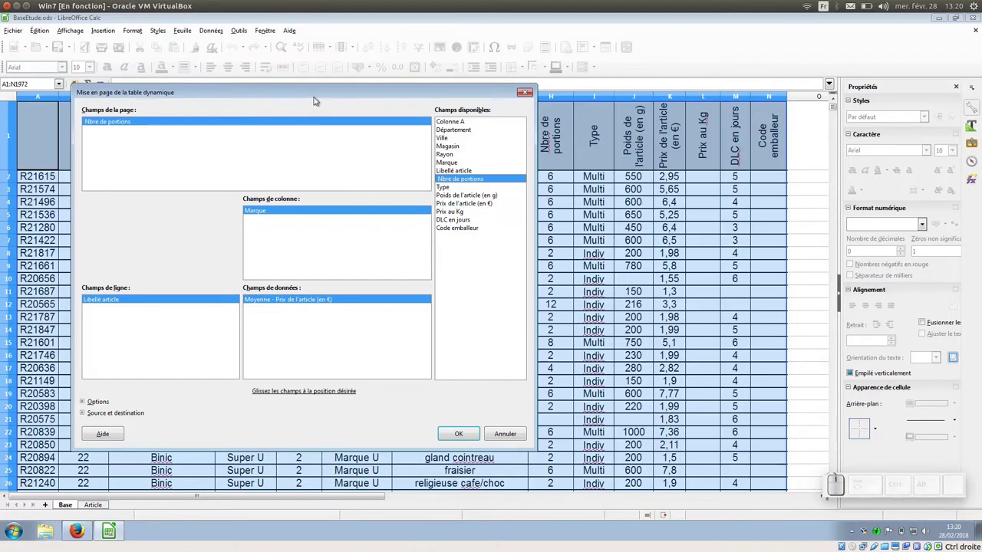
drag(320, 94, 228, 113)
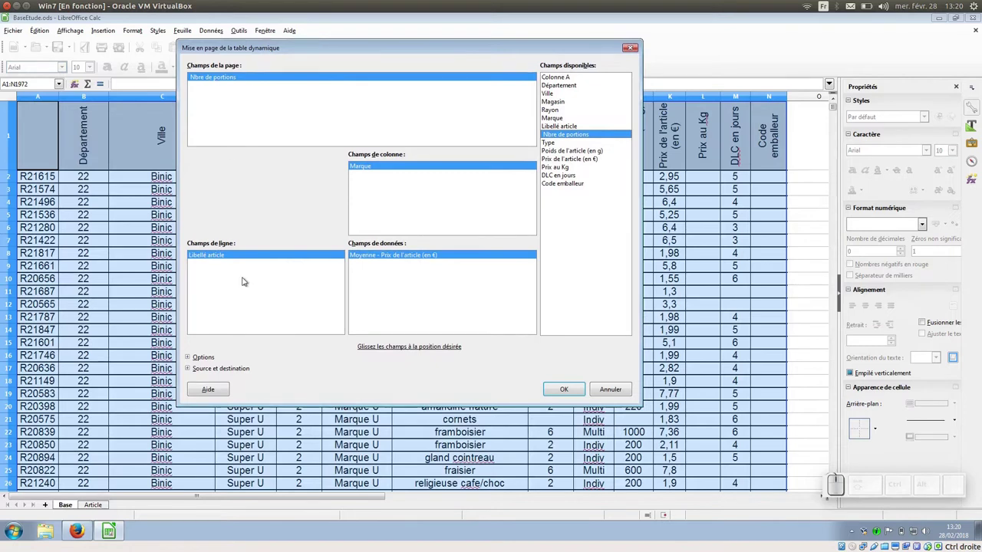
Enable adding a filter in the options and show the source and destination settings
click(194, 361)
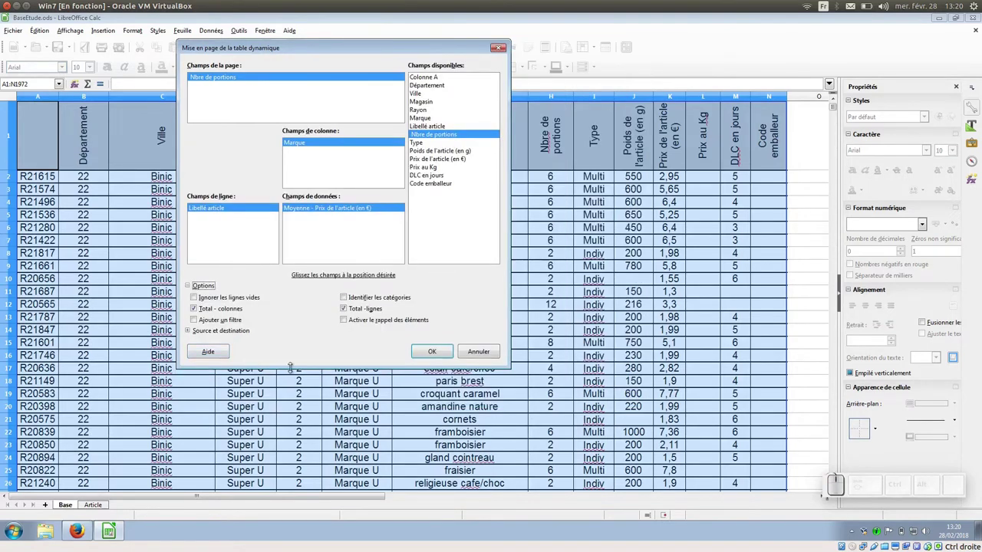
click(215, 325)
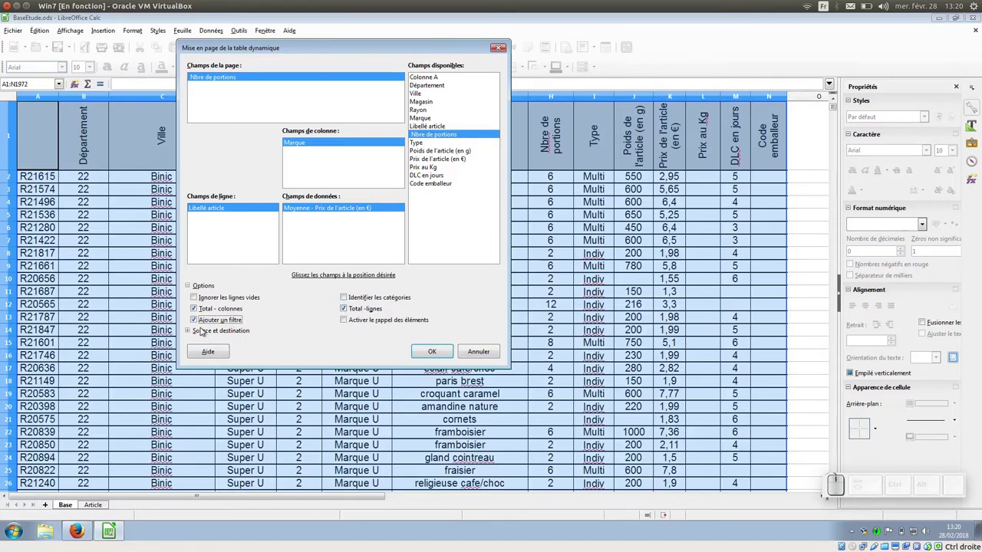
click(193, 329)
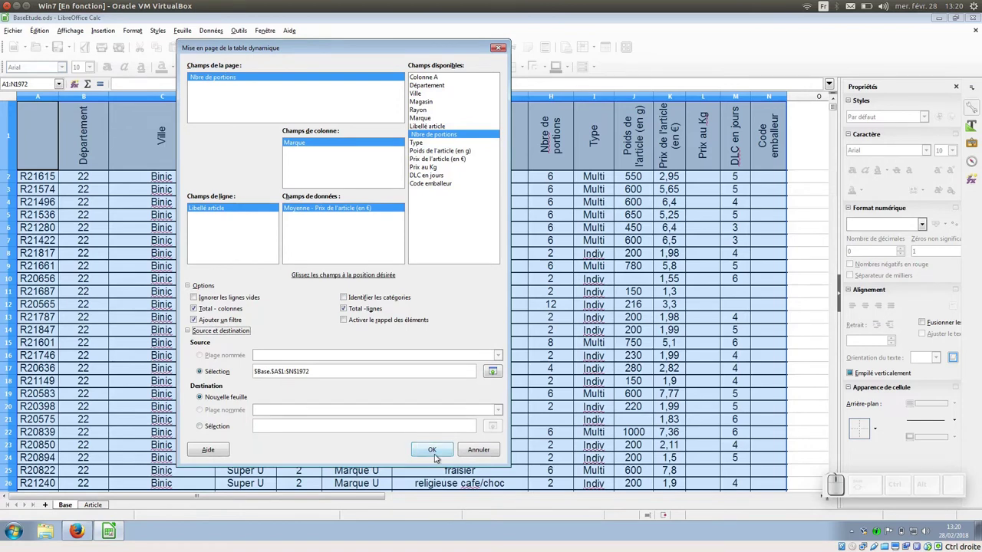
Create the pivot table on its sheet and filter Nbre de portions to keep only 2
click(442, 451)
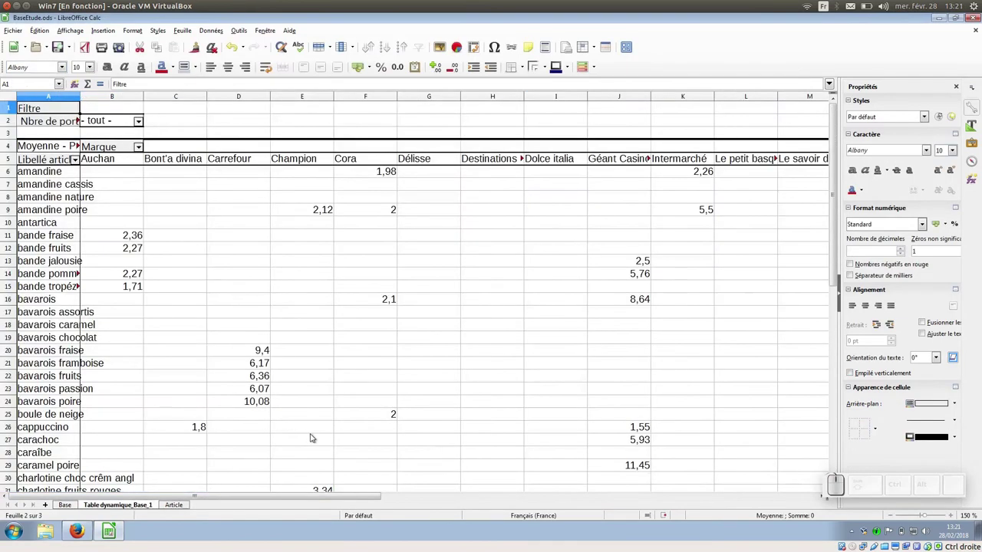
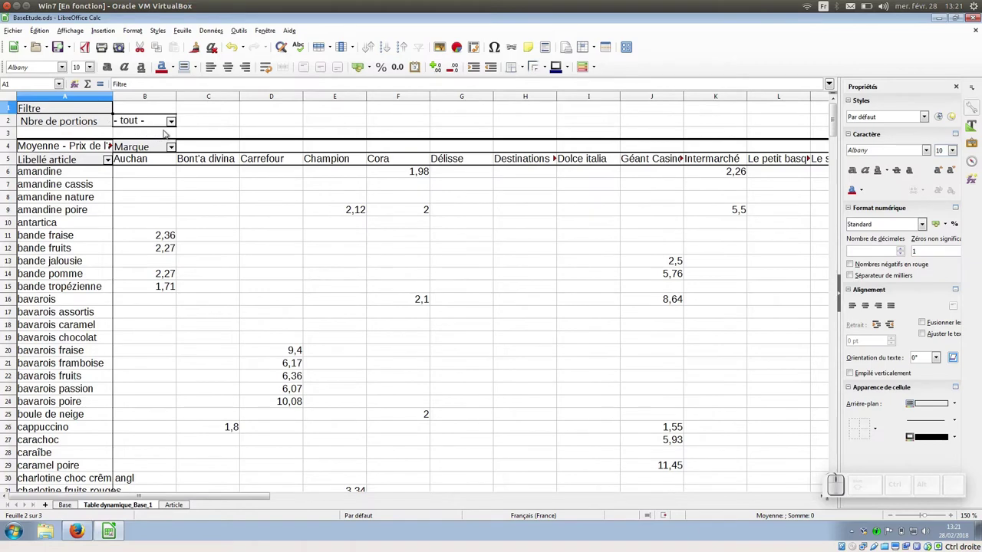
click(173, 124)
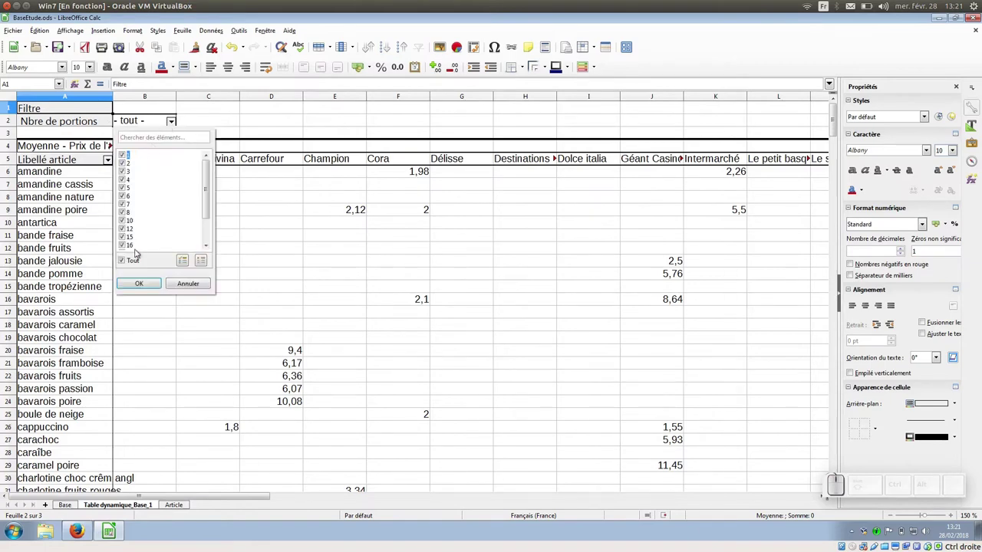
click(131, 262)
click(132, 268)
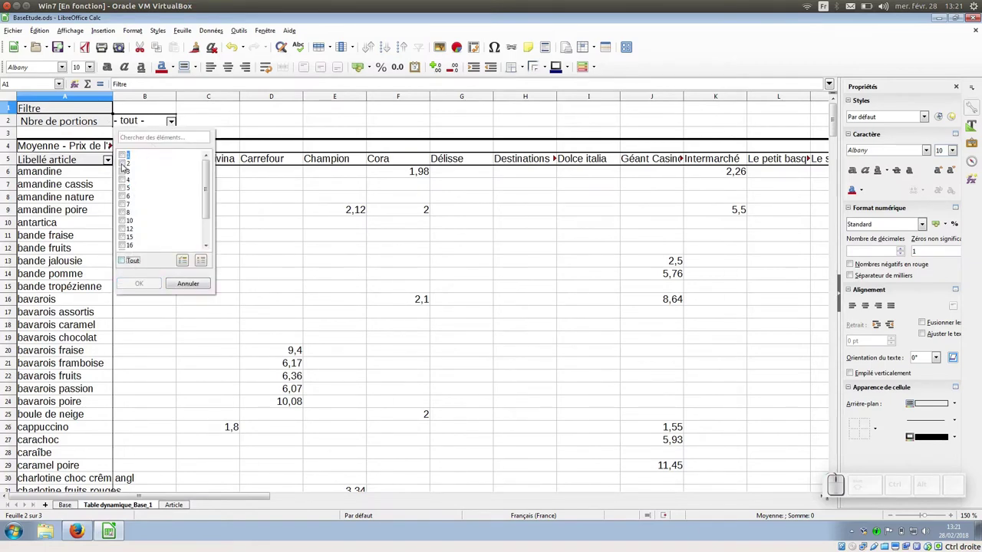
click(126, 165)
click(154, 287)
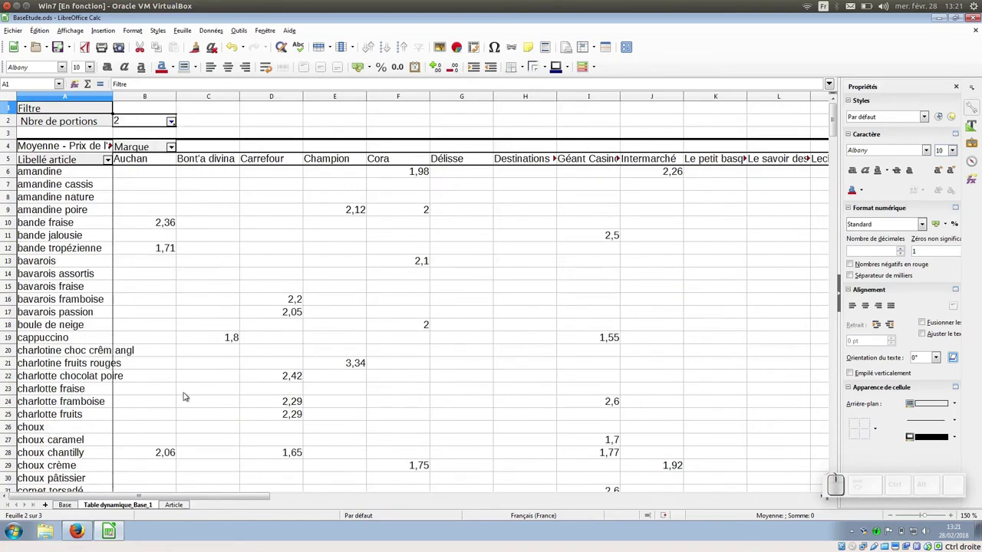
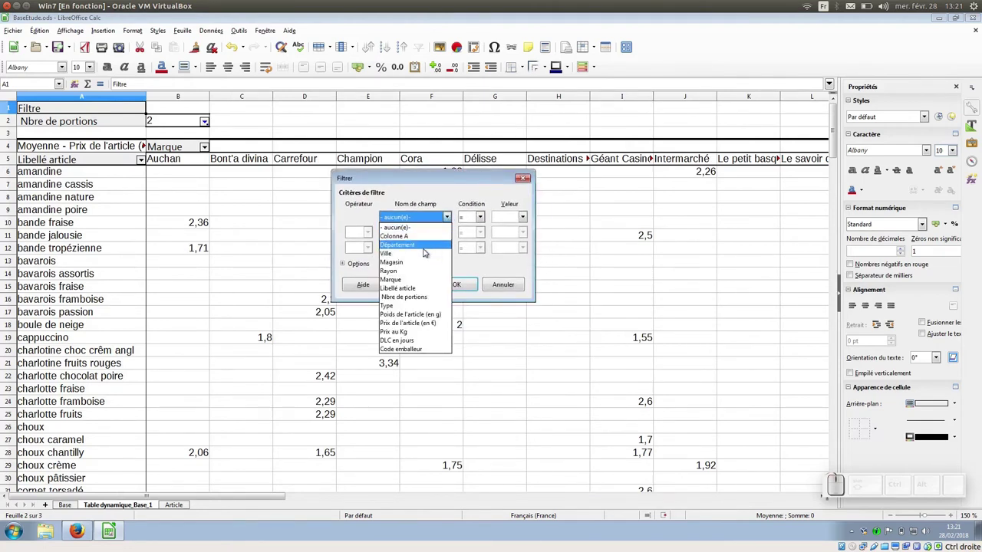
Filter the pivot table on Département with condition = and the chosen value
click(429, 249)
click(525, 218)
click(512, 253)
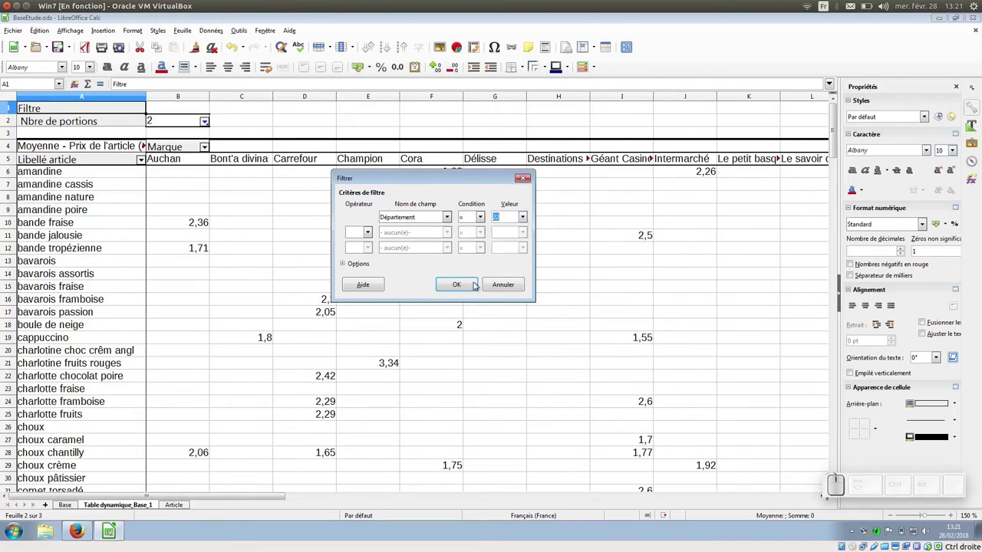
click(474, 288)
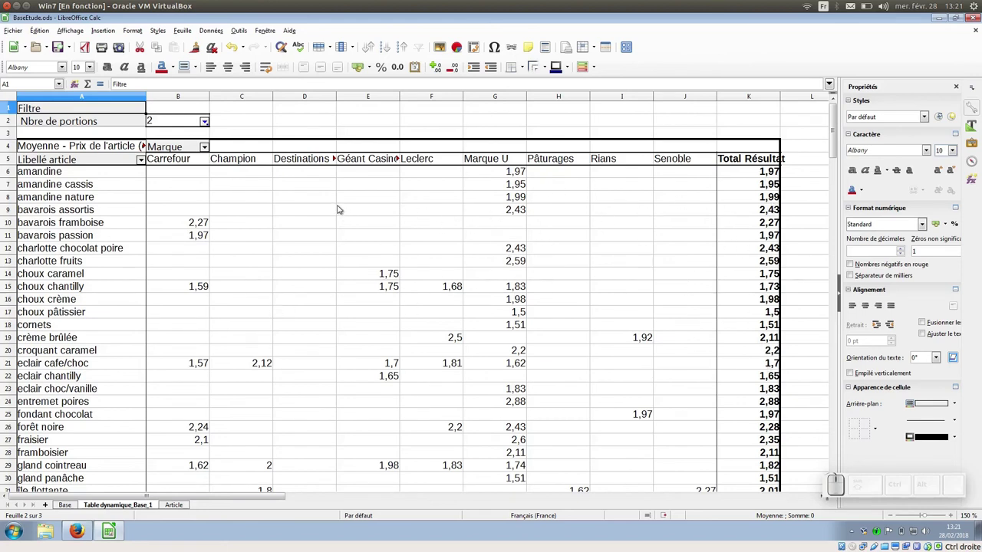
Edit the layout to remove column and row totals and the Données entry, then apply it
right_click(351, 201)
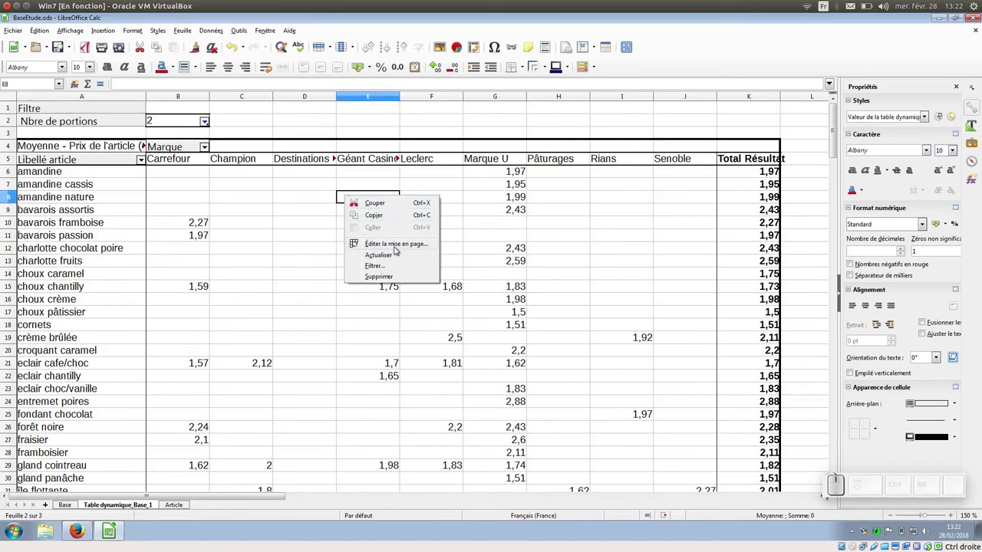
click(395, 249)
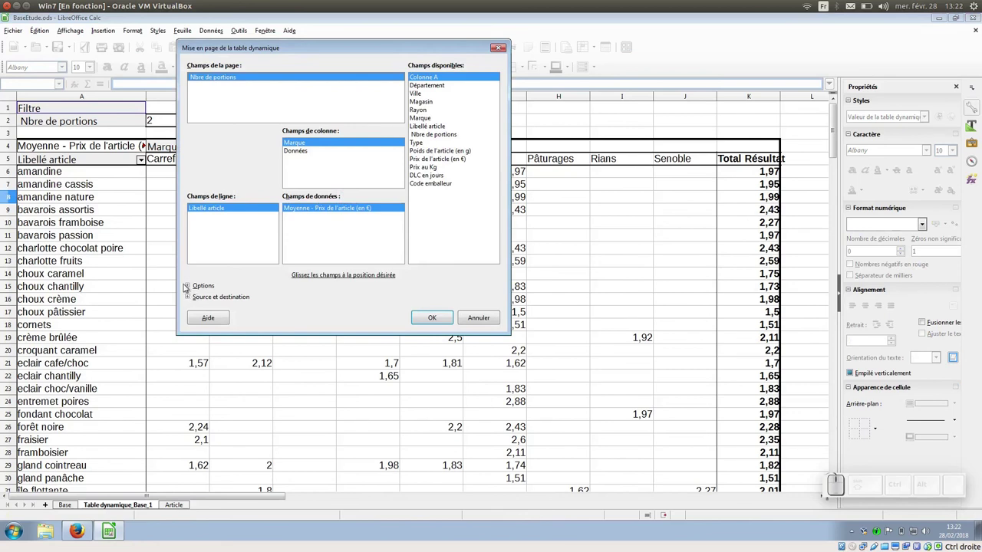
click(193, 286)
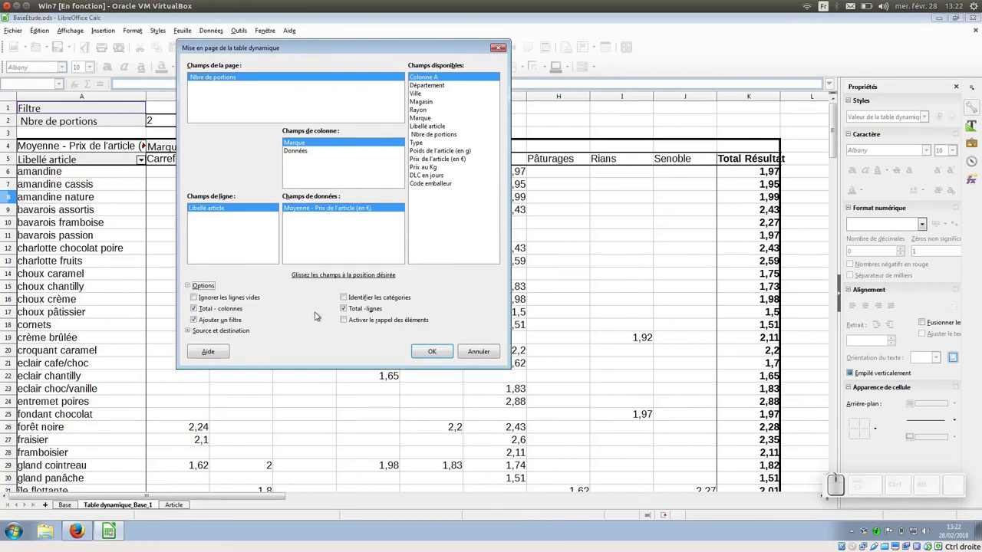
click(350, 310)
click(218, 308)
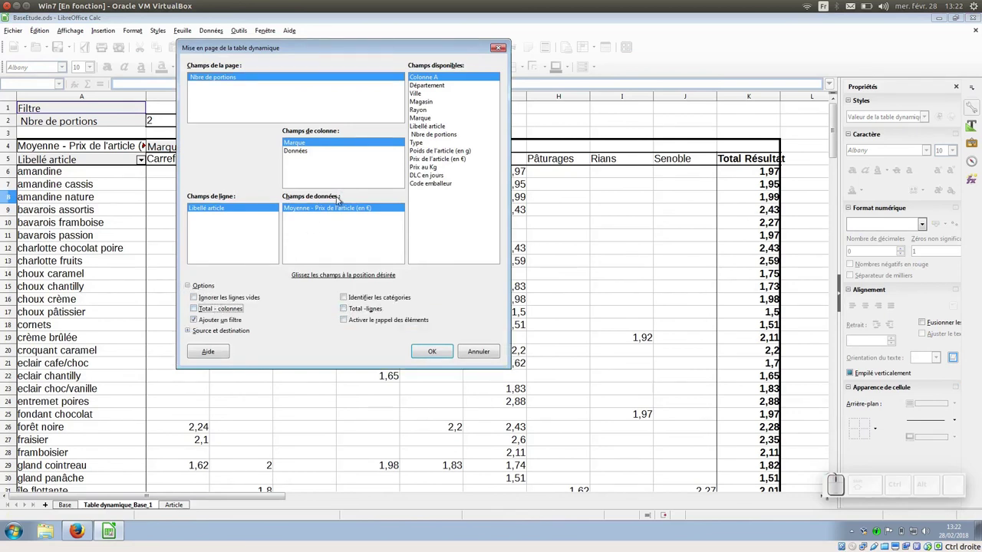
click(311, 151)
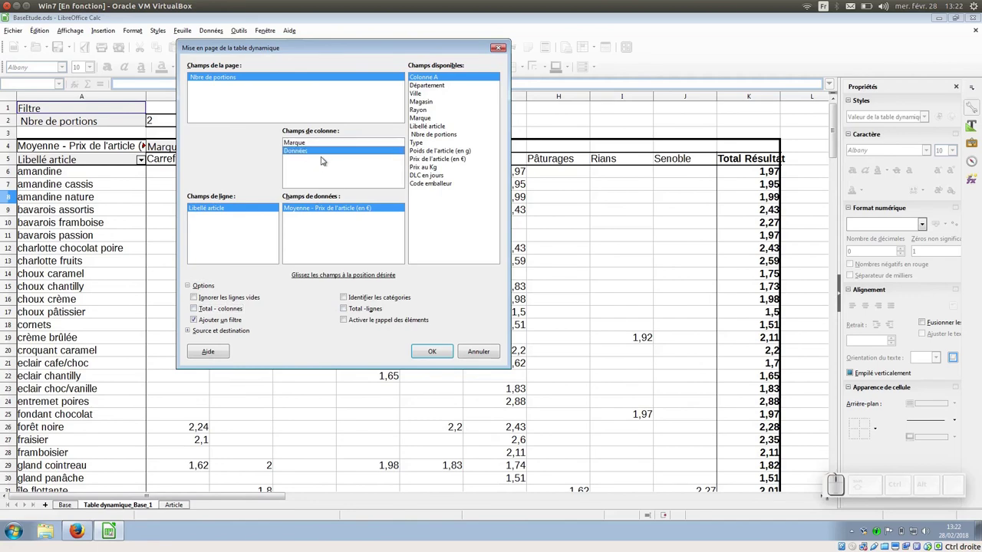
key(Delete)
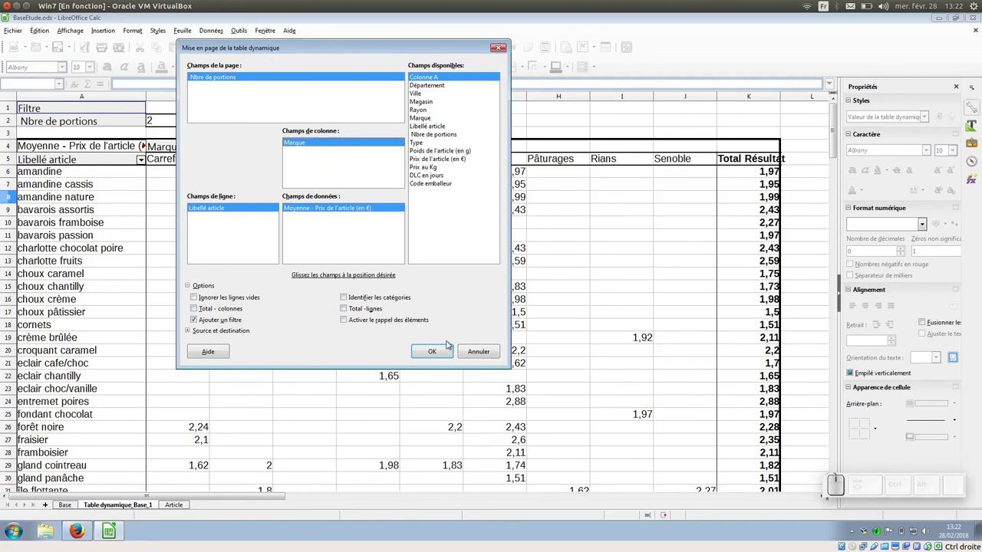
click(446, 350)
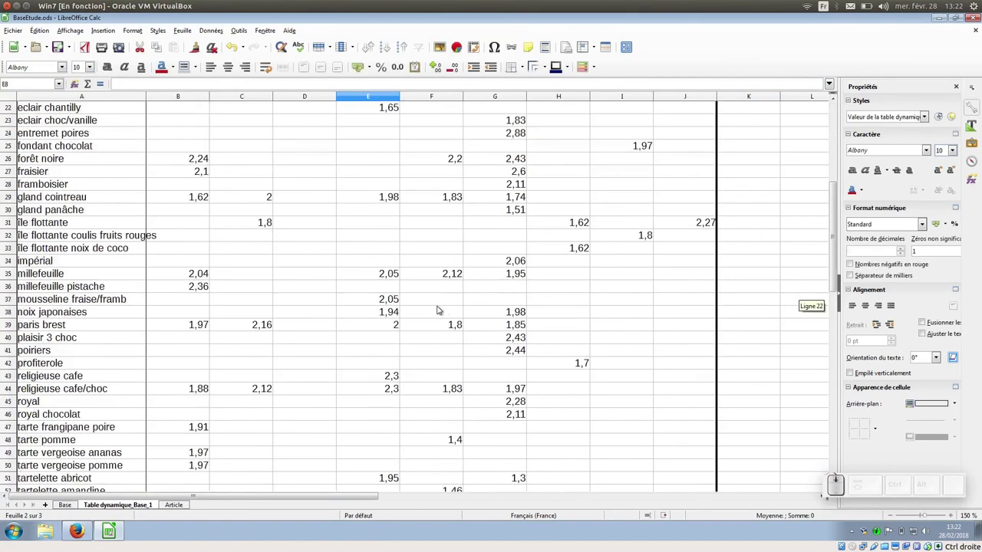
scroll(down, 3)
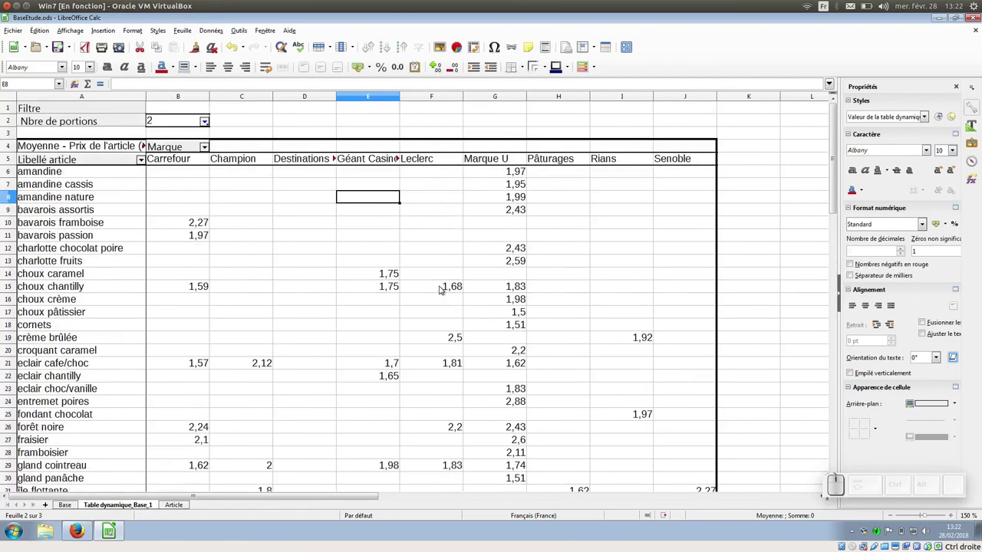
click(257, 203)
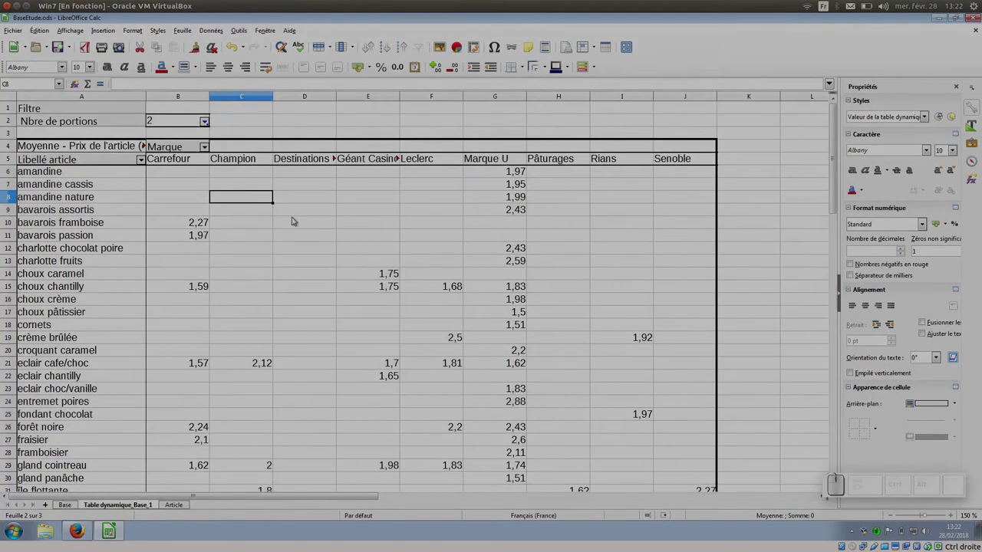